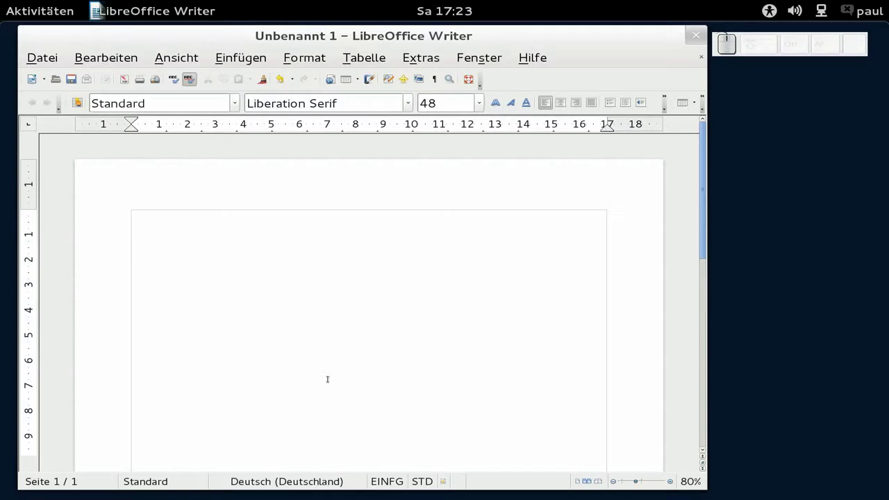
Enter 'Wort' and accept the suggested completion to get 'Wortergänzung' on the page.
{"action": "key", "text": "shift+w"}
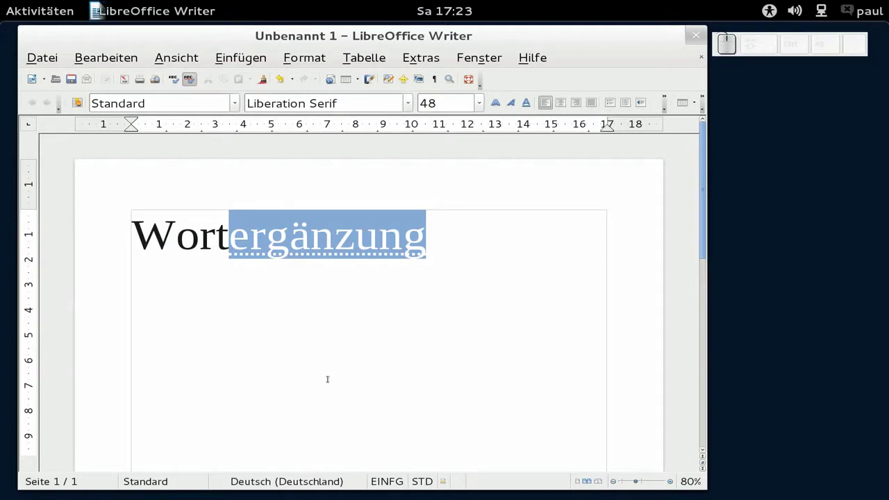
{"action": "key", "text": "Return"}
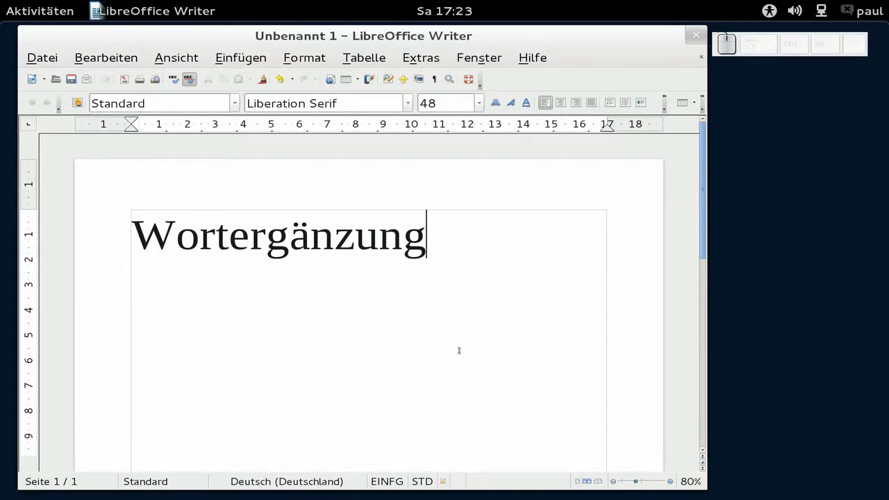
Bring up the AutoKorrektur-Optionen dialog from the Extras menu.
{"action": "left_click", "coordinate": [420, 53]}
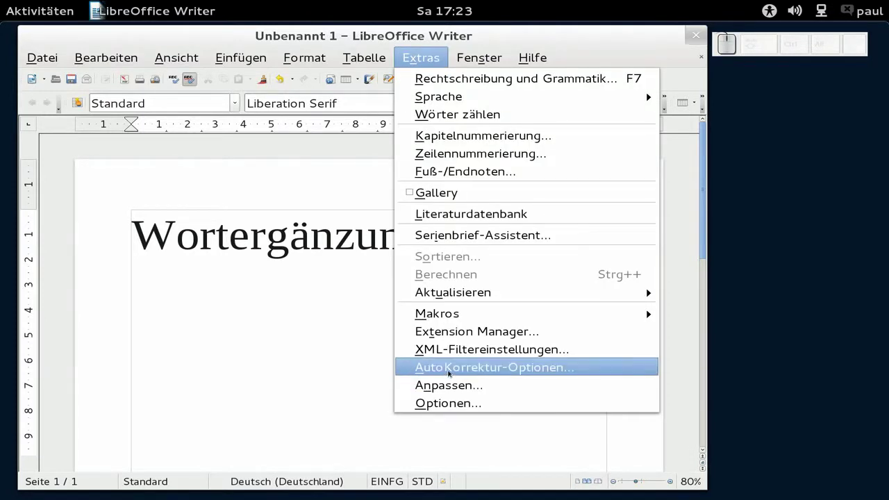
{"action": "left_click", "coordinate": [454, 370]}
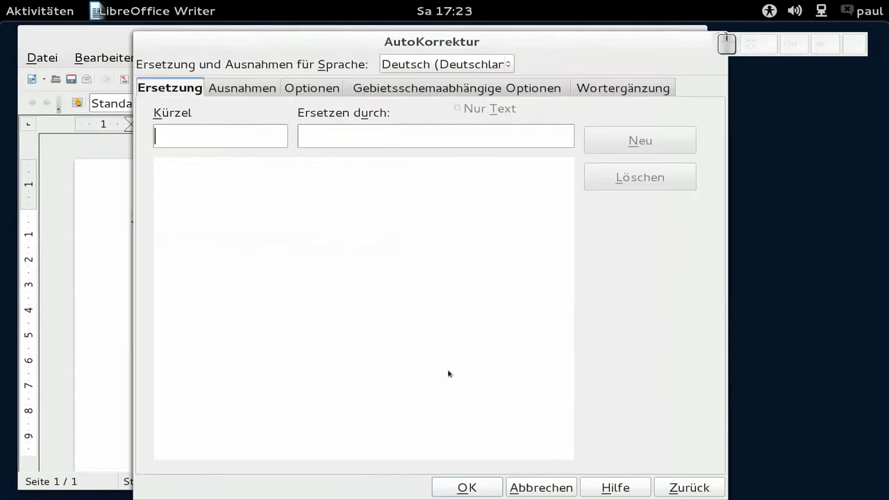
{"action": "left_click", "coordinate": [649, 92]}
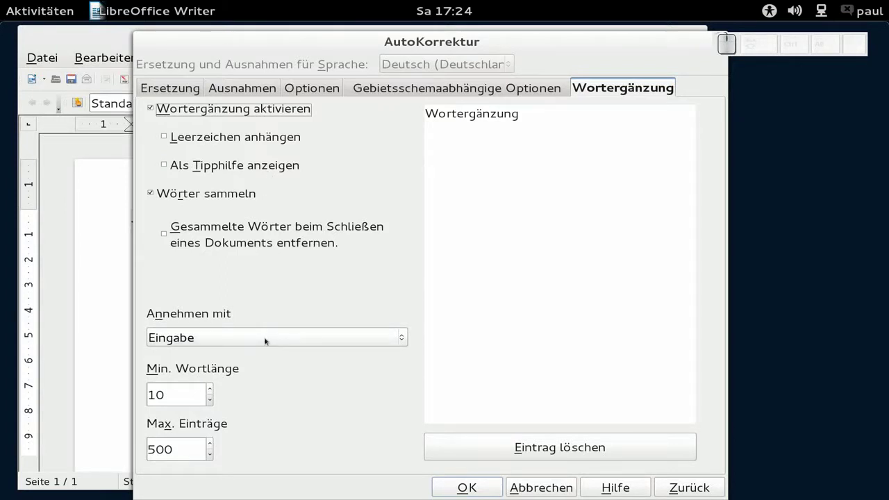
Review the 'Annehmen mit' keys, keep Eingabe, and confirm the AutoCorrect settings with OK.
{"action": "left_click", "coordinate": [270, 339]}
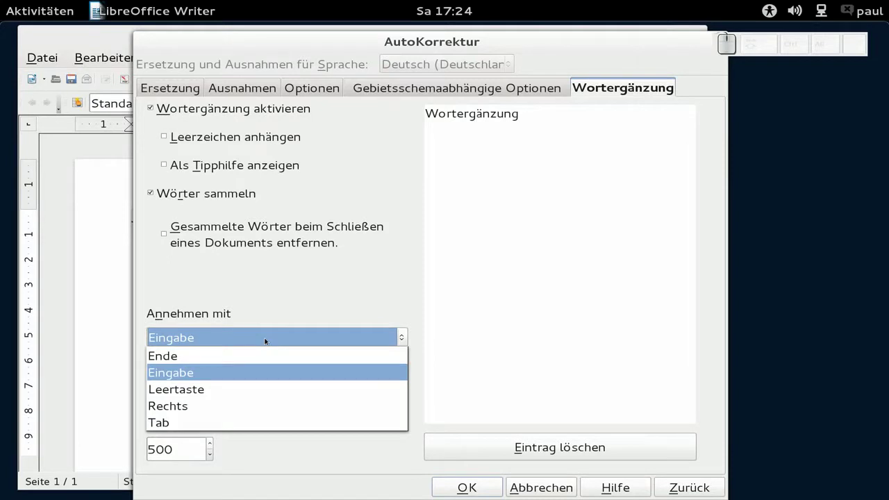
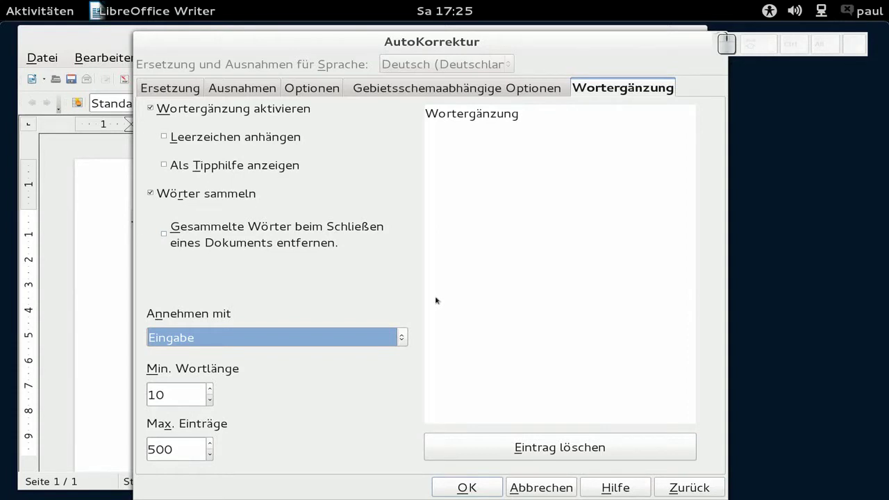
{"action": "left_click", "coordinate": [455, 486]}
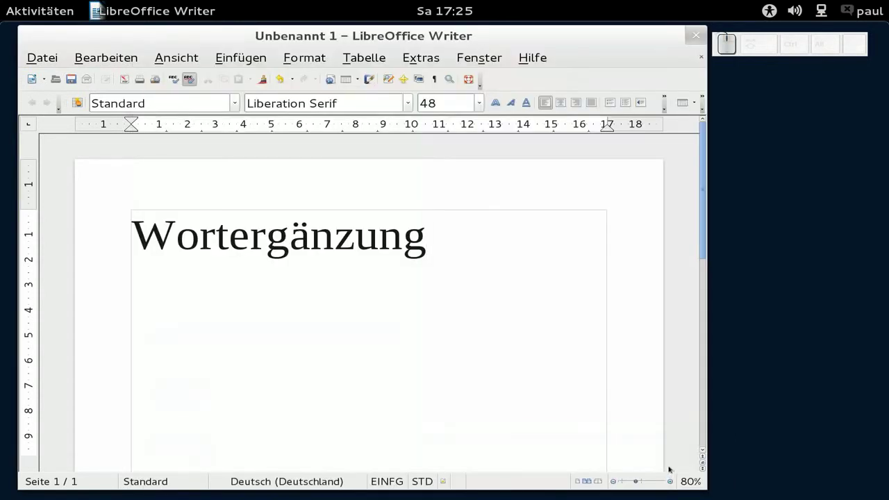